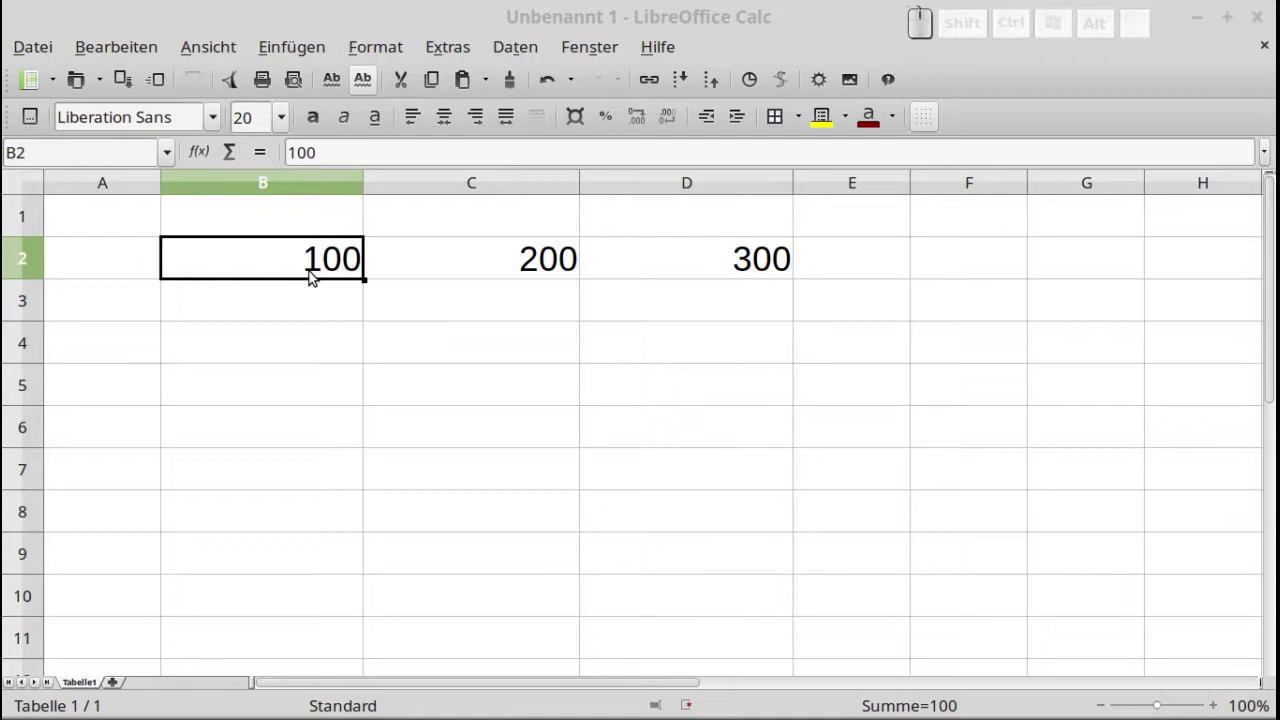
- Select row 2 (values 100, 200, 300) for euro currency formatting
click(312, 279)
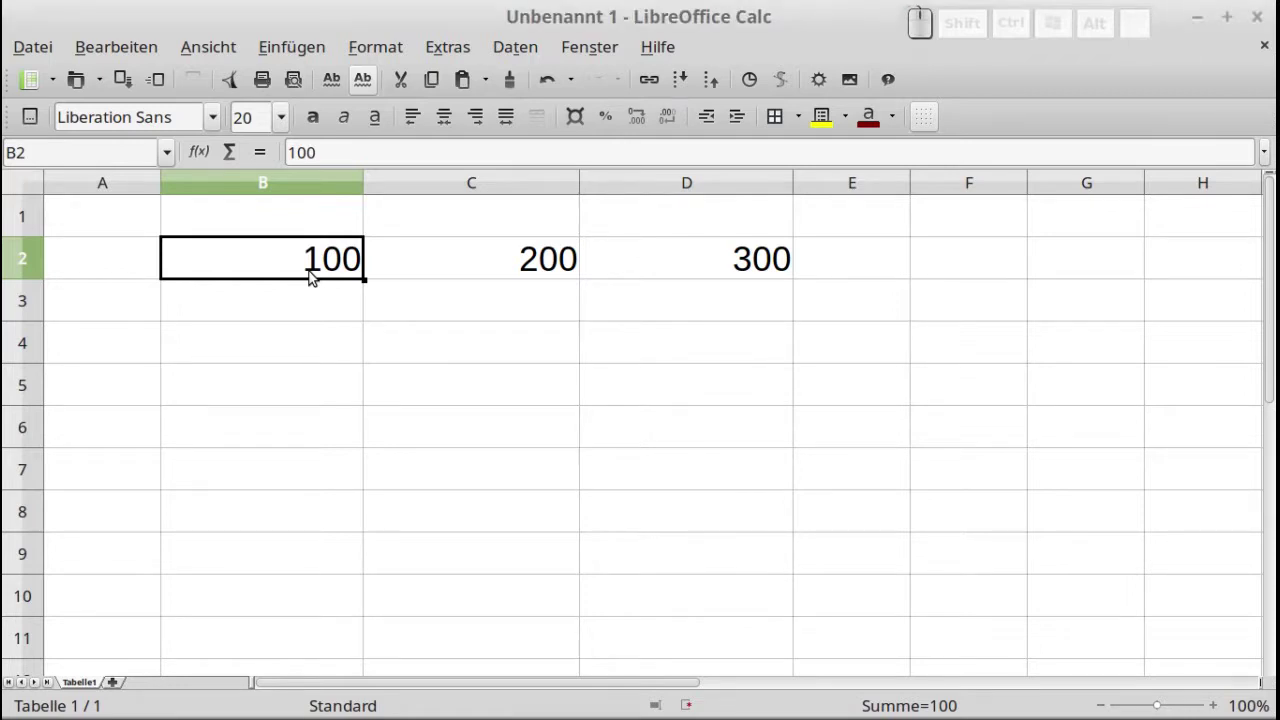
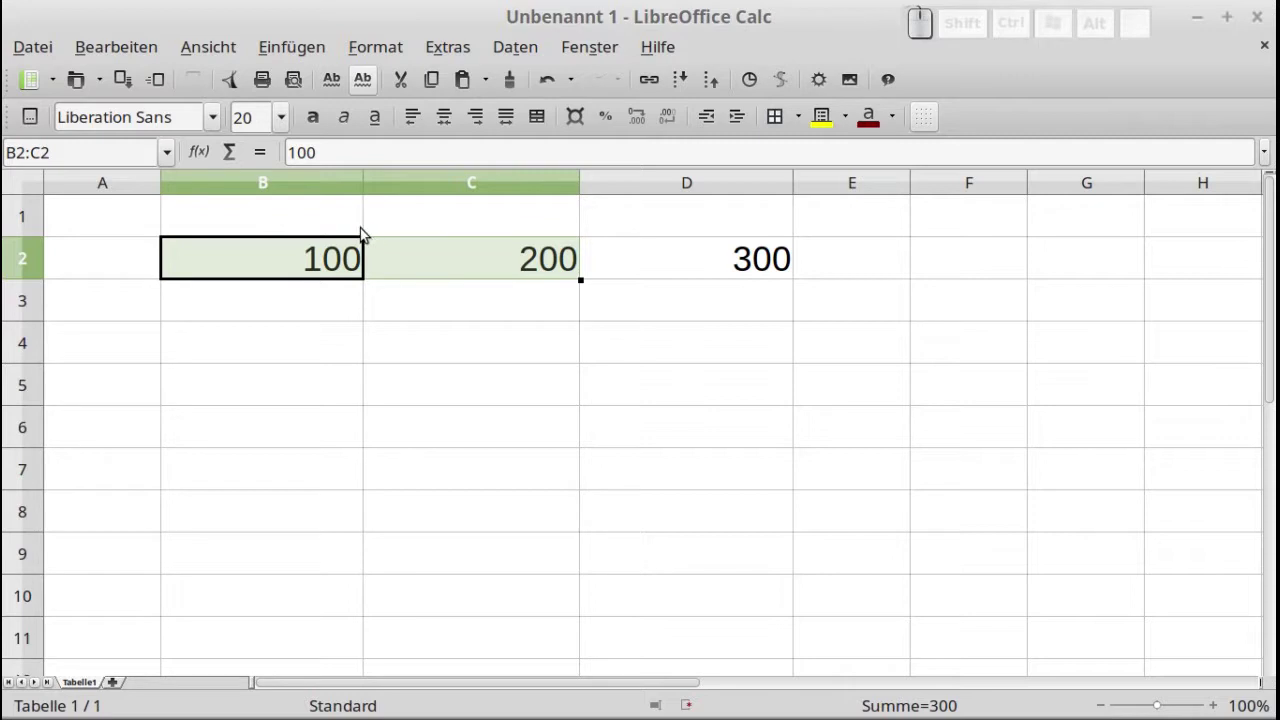
click(325, 190)
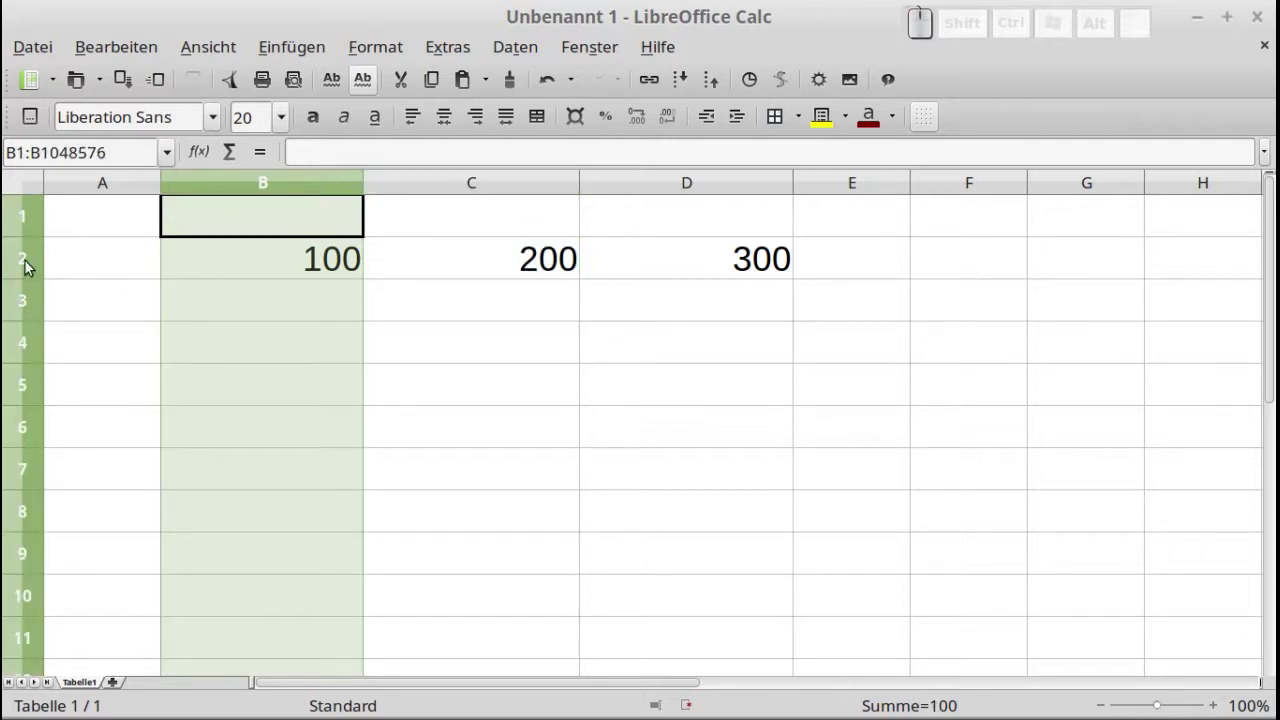
click(31, 265)
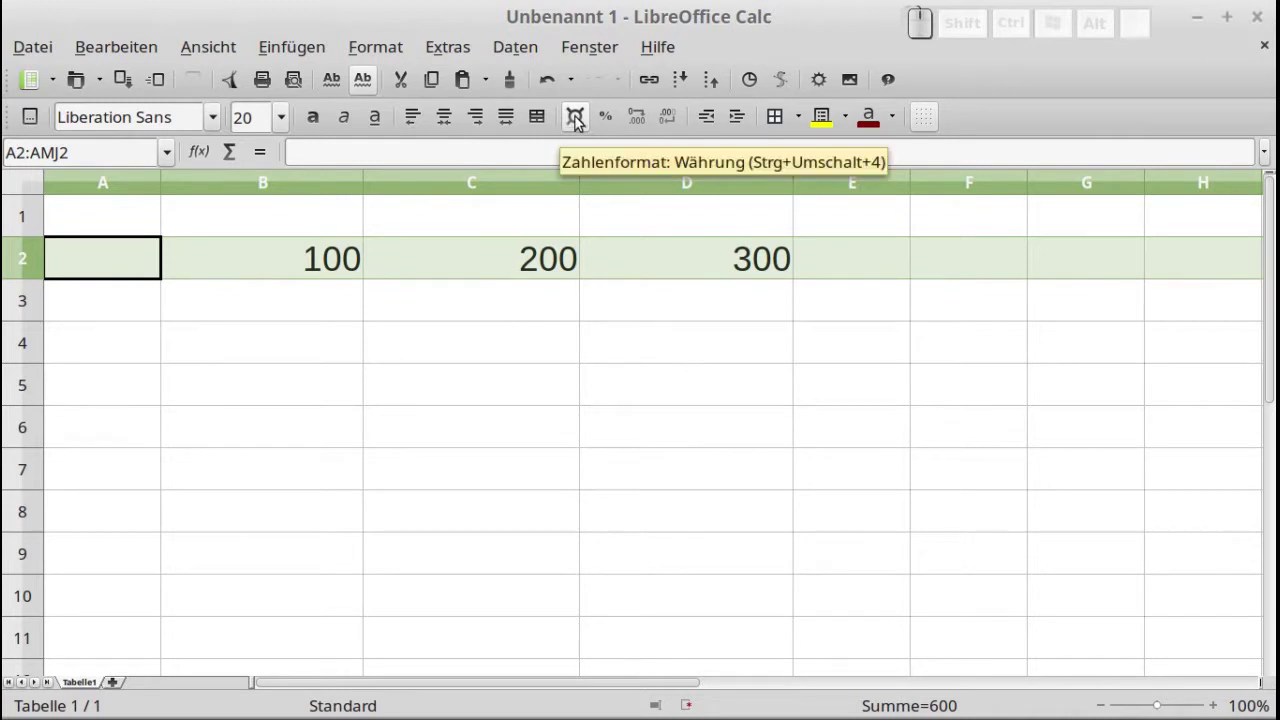
- Show row 2's values as percentages via the toolbar number-format buttons
click(574, 119)
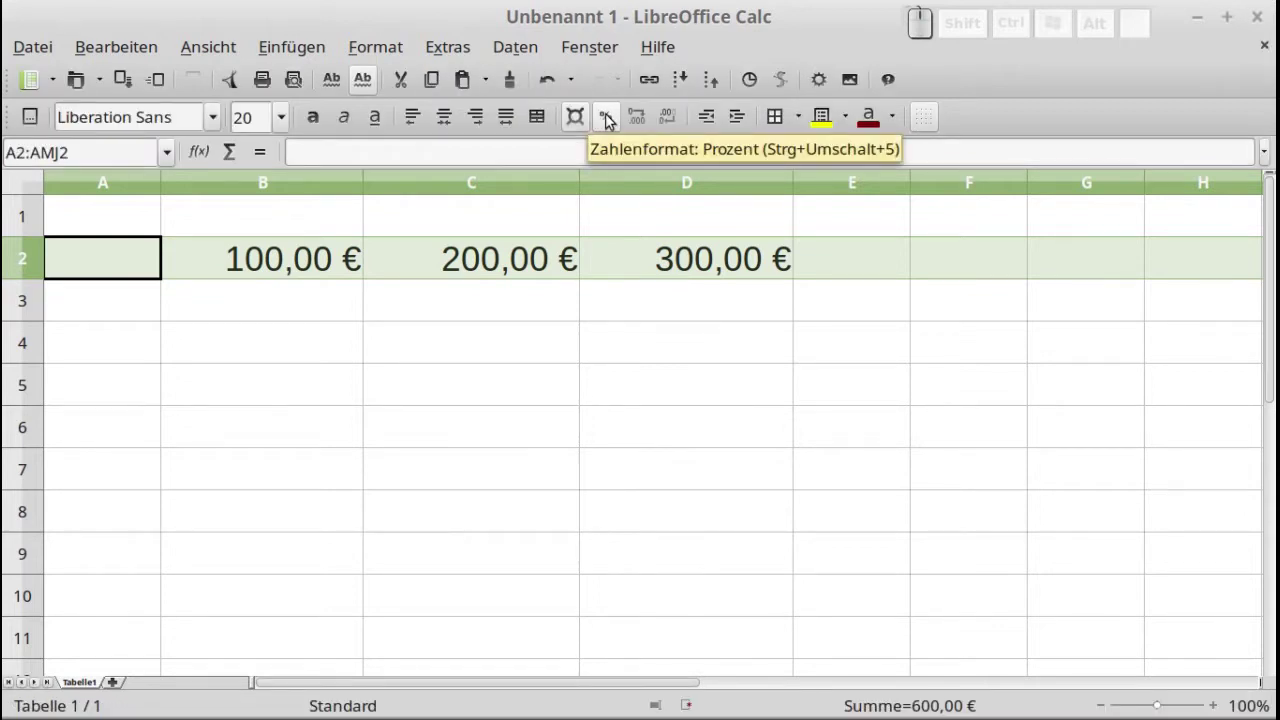
click(605, 117)
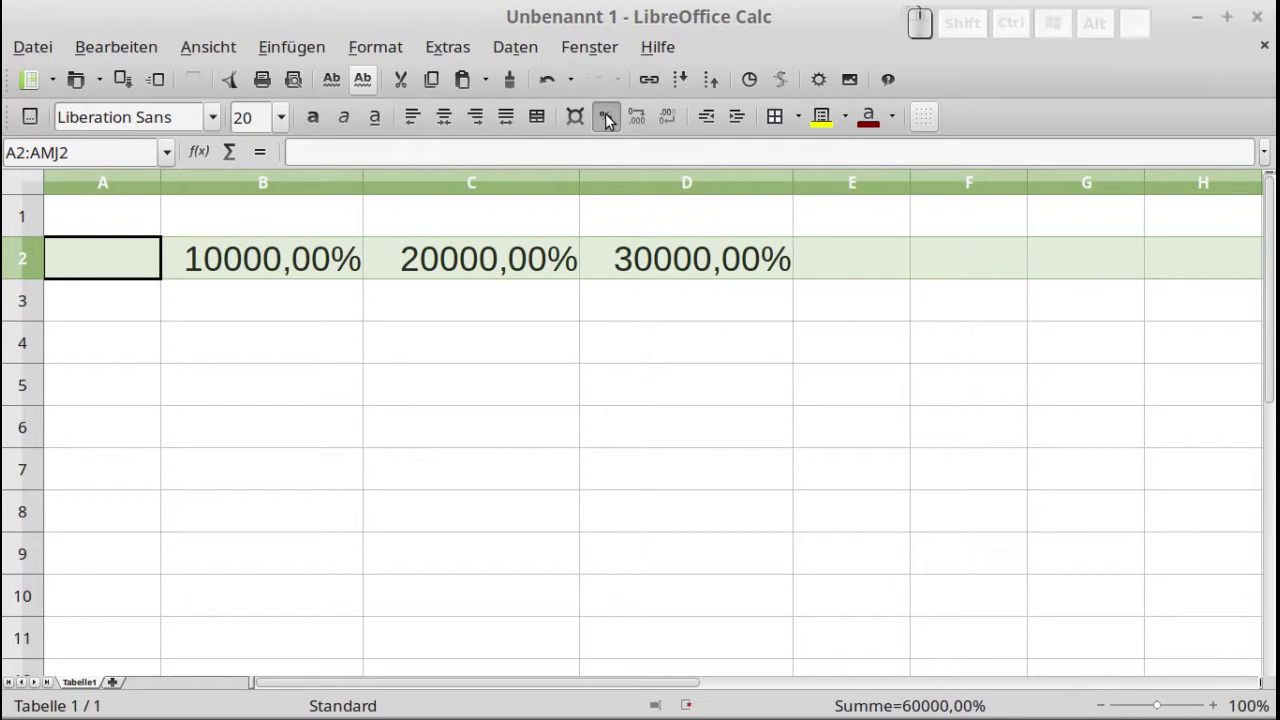
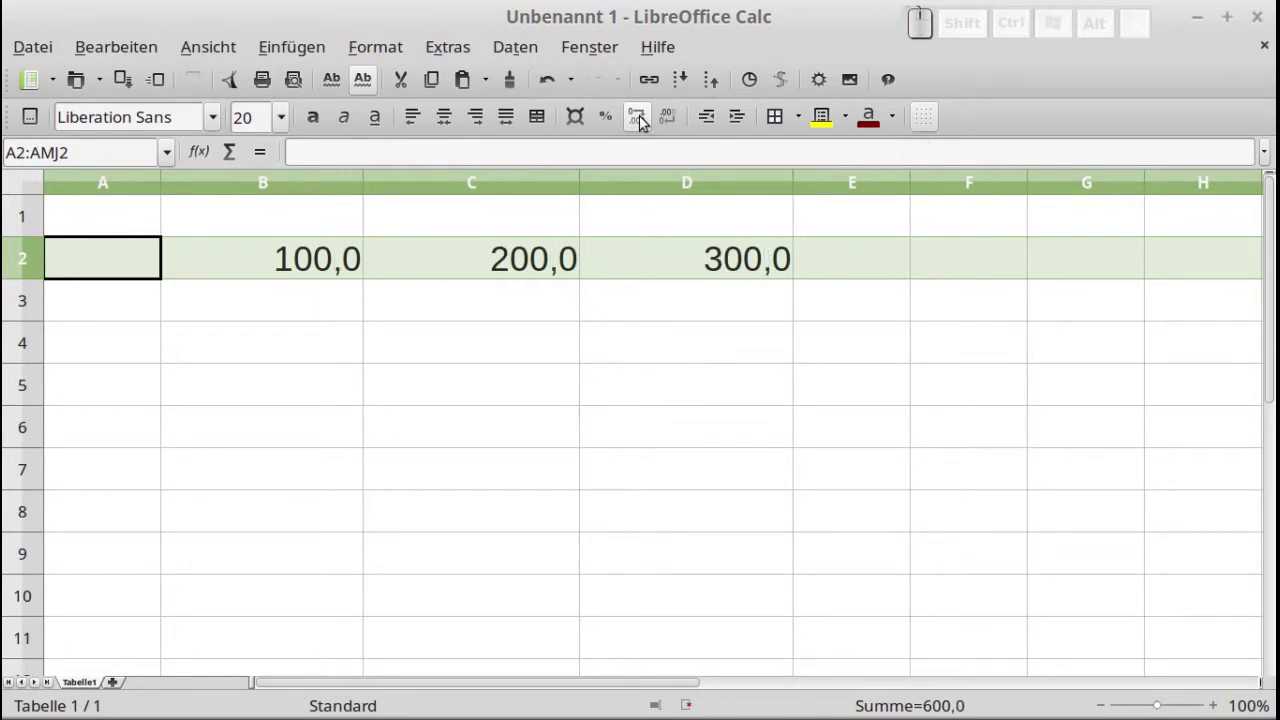
- Add a decimal place, then remove decimals until row 2 shows whole numbers 100, 200, 300
click(639, 119)
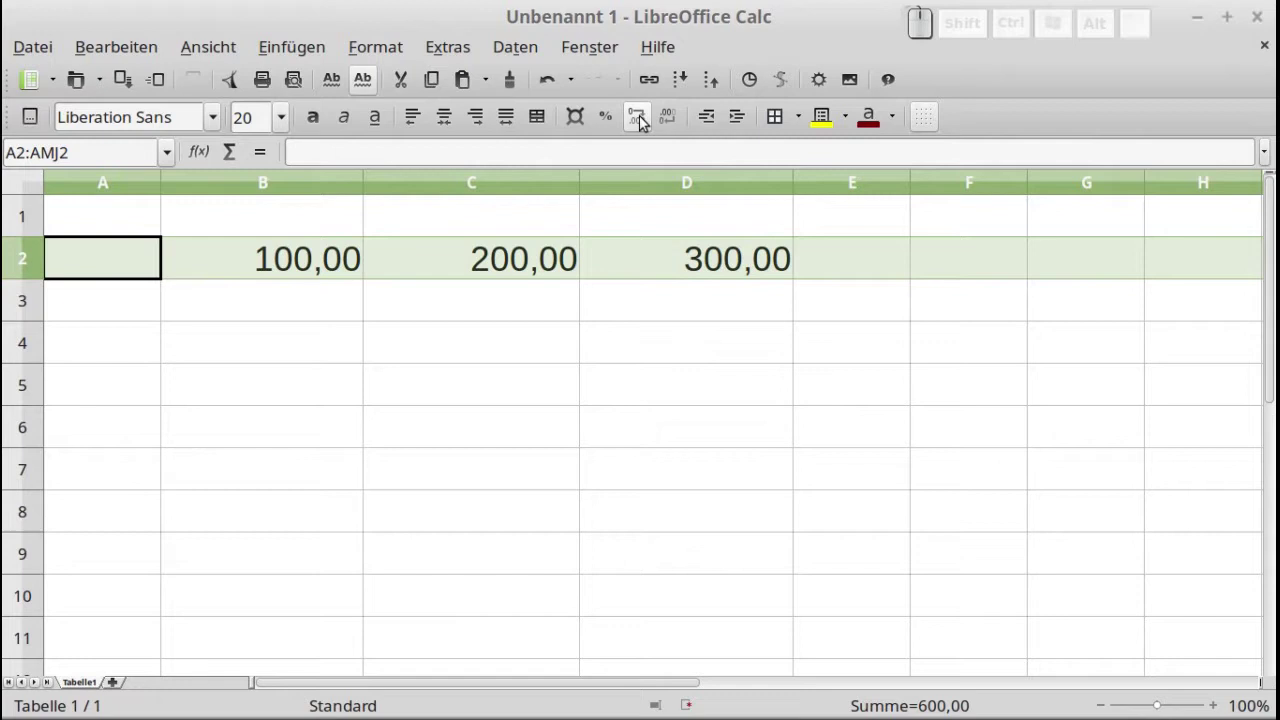
click(670, 117)
click(670, 117)
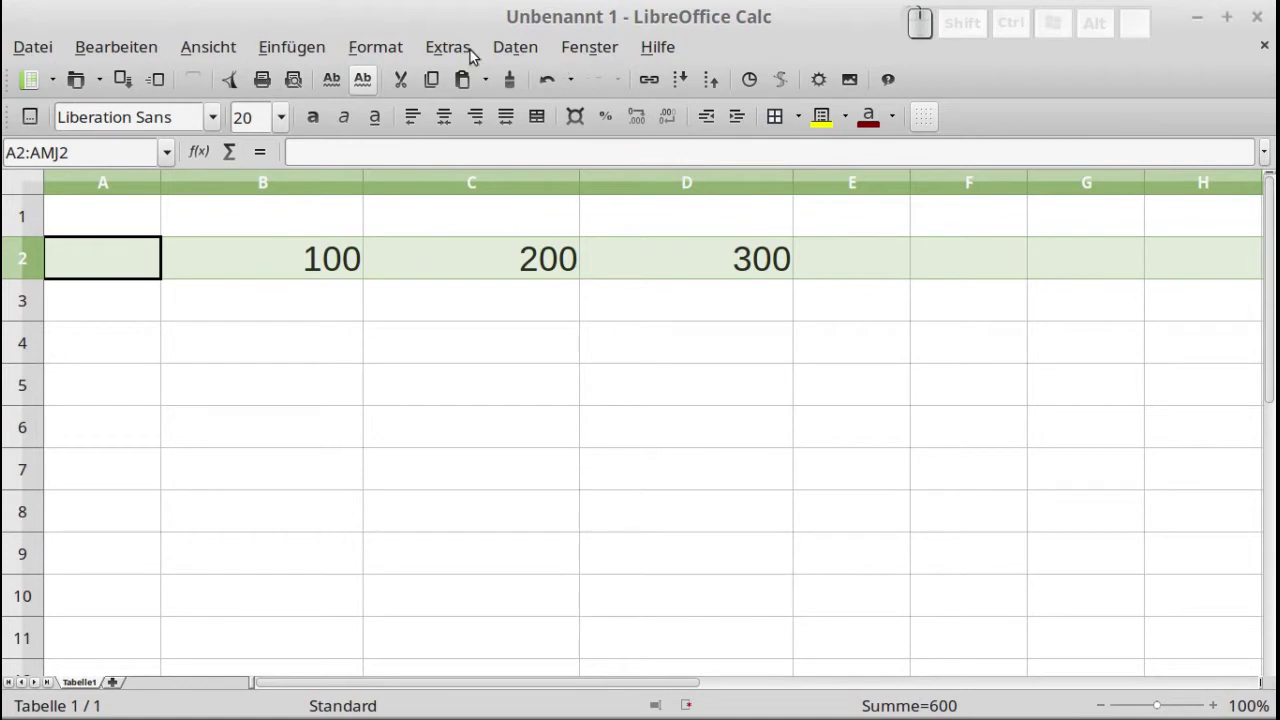
- Dismiss the Format menu and cell context menu, then select B2 for Format Cells
click(379, 47)
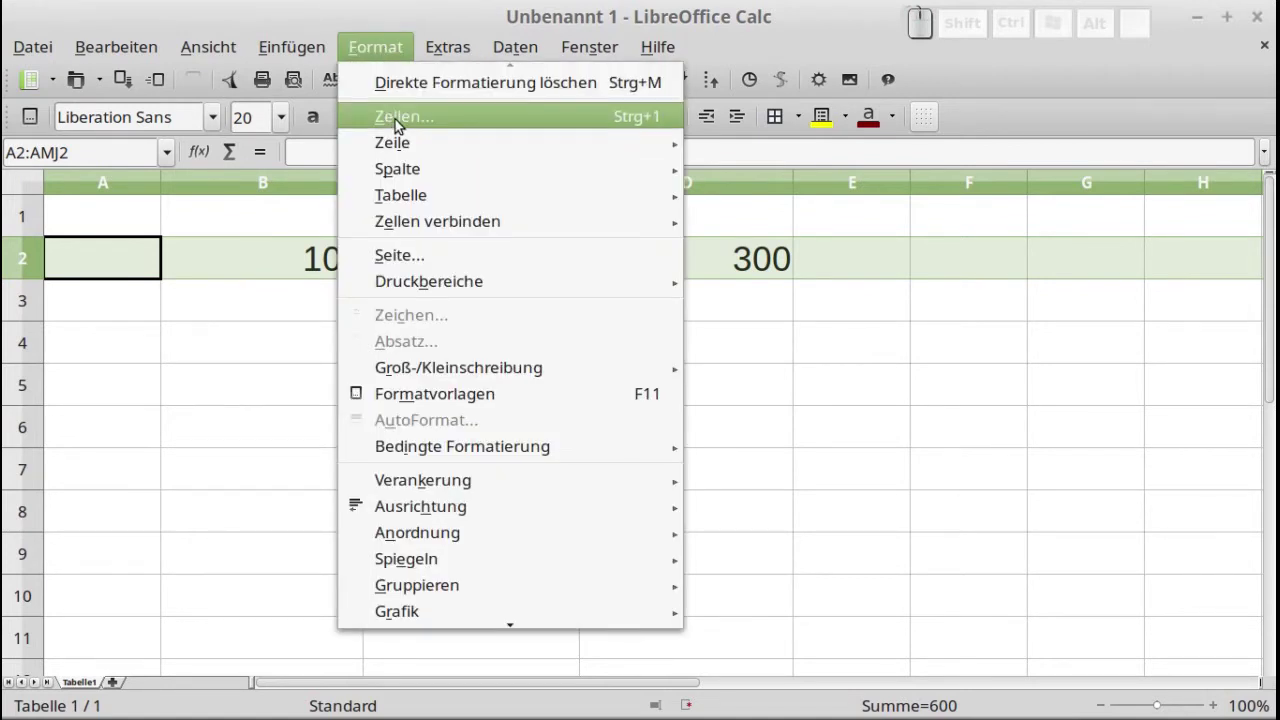
click(245, 283)
right_click(273, 267)
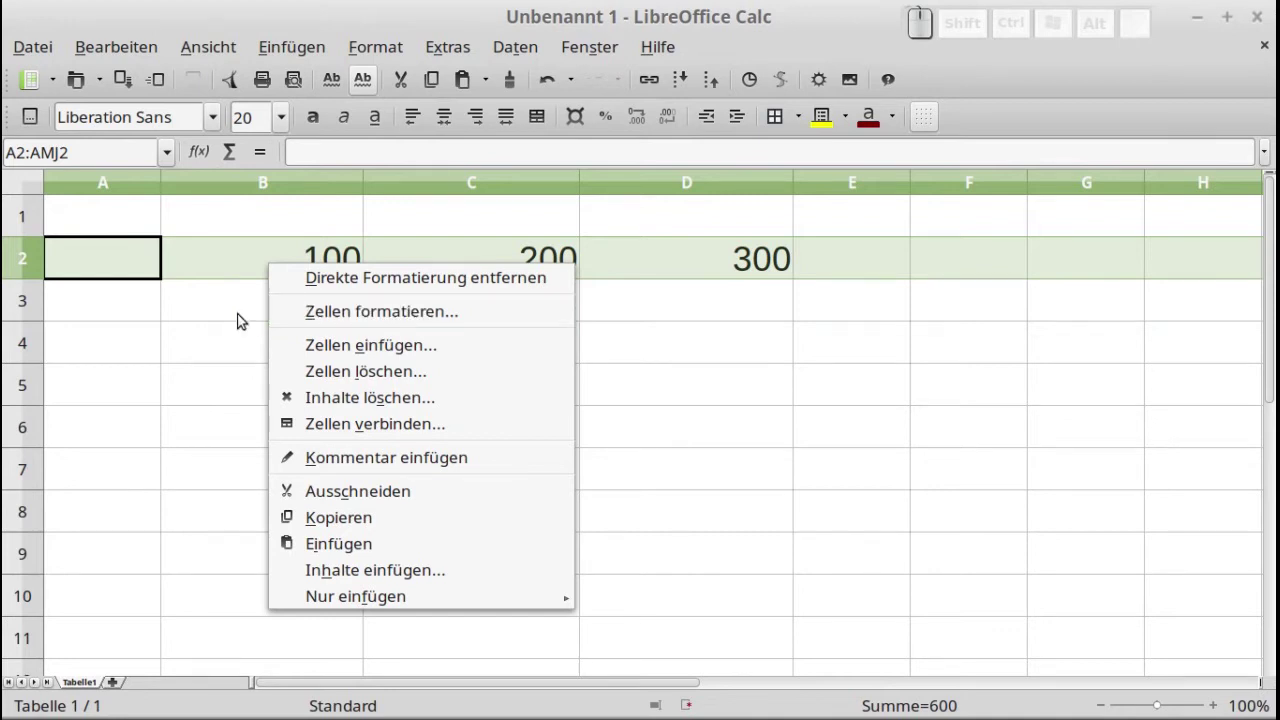
click(237, 317)
click(237, 277)
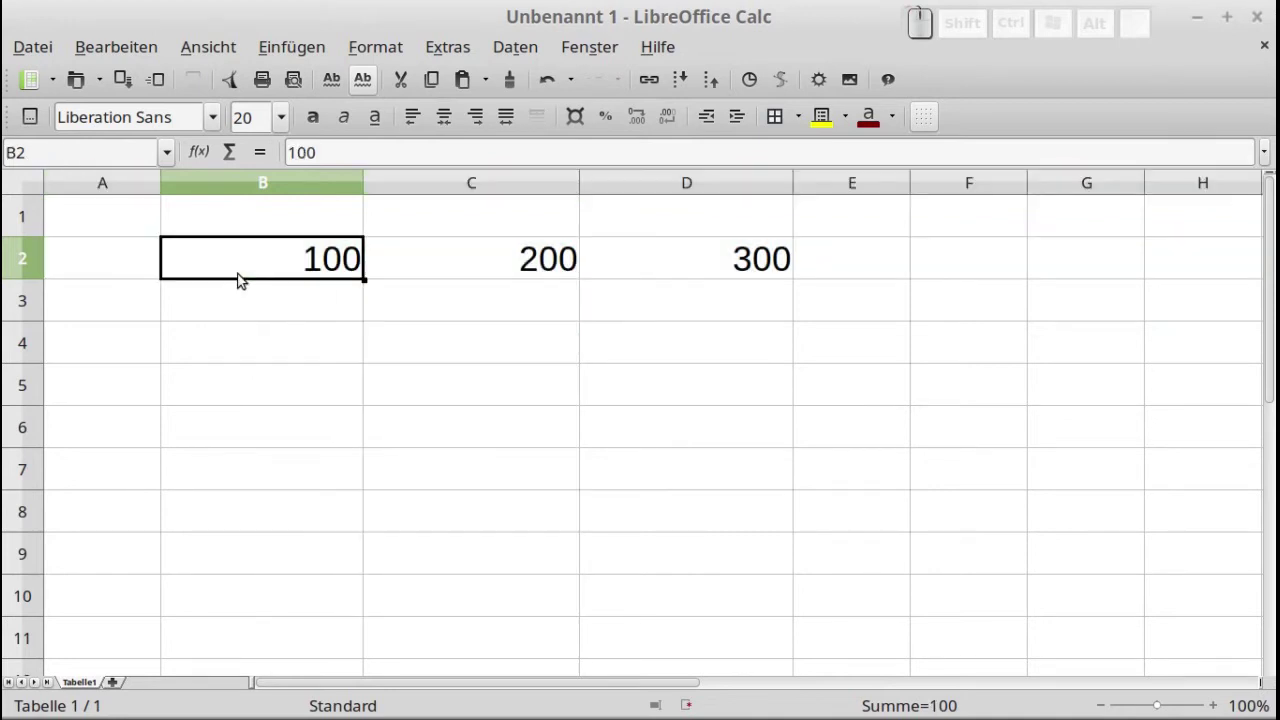
key(ctrl+1)
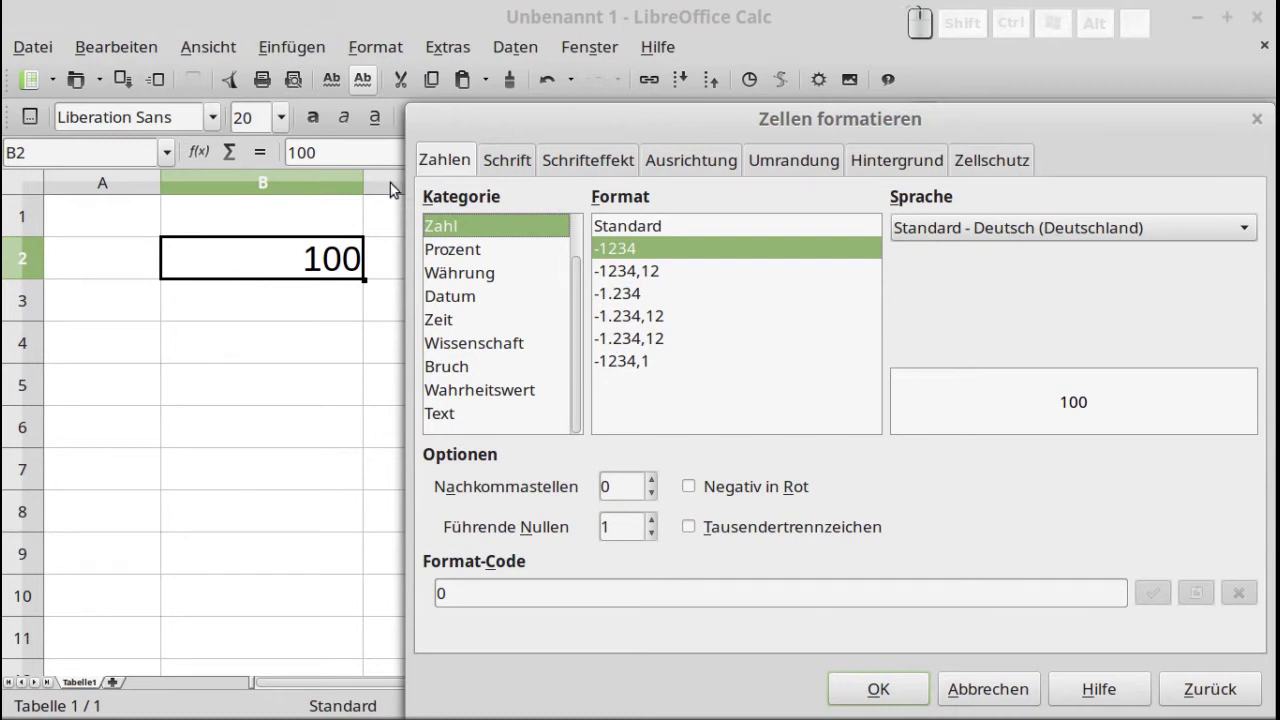
click(464, 164)
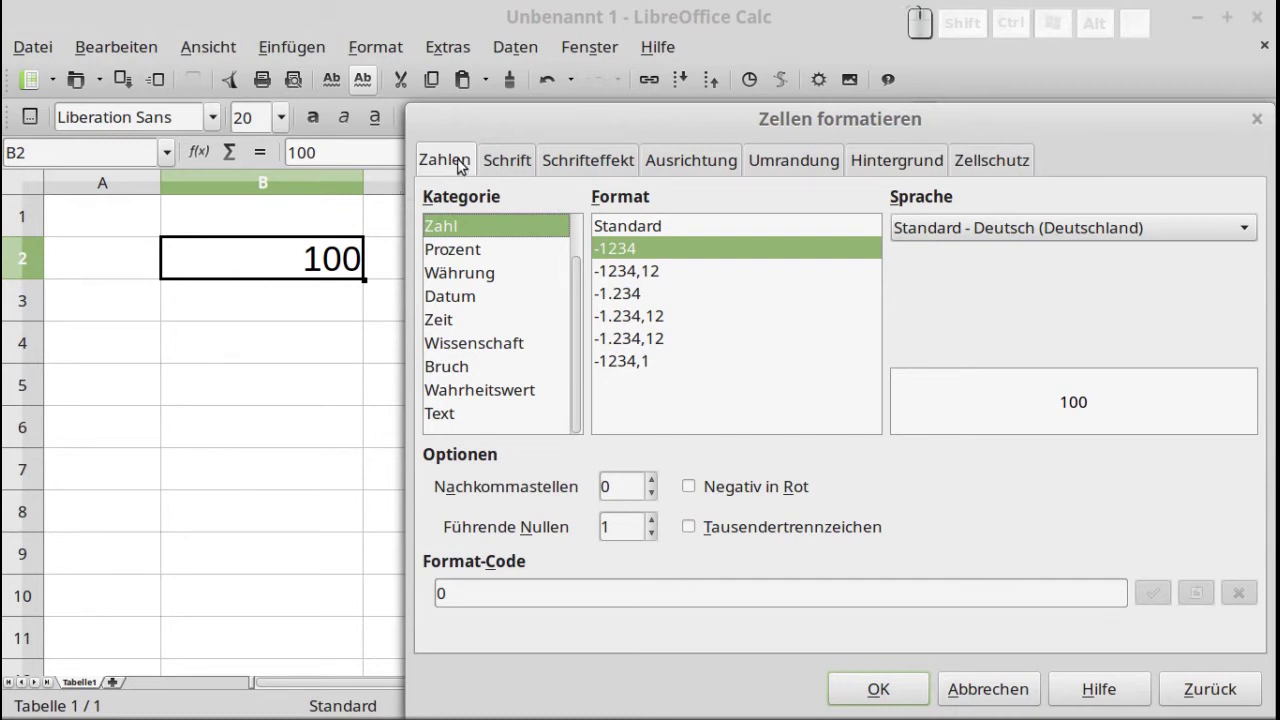